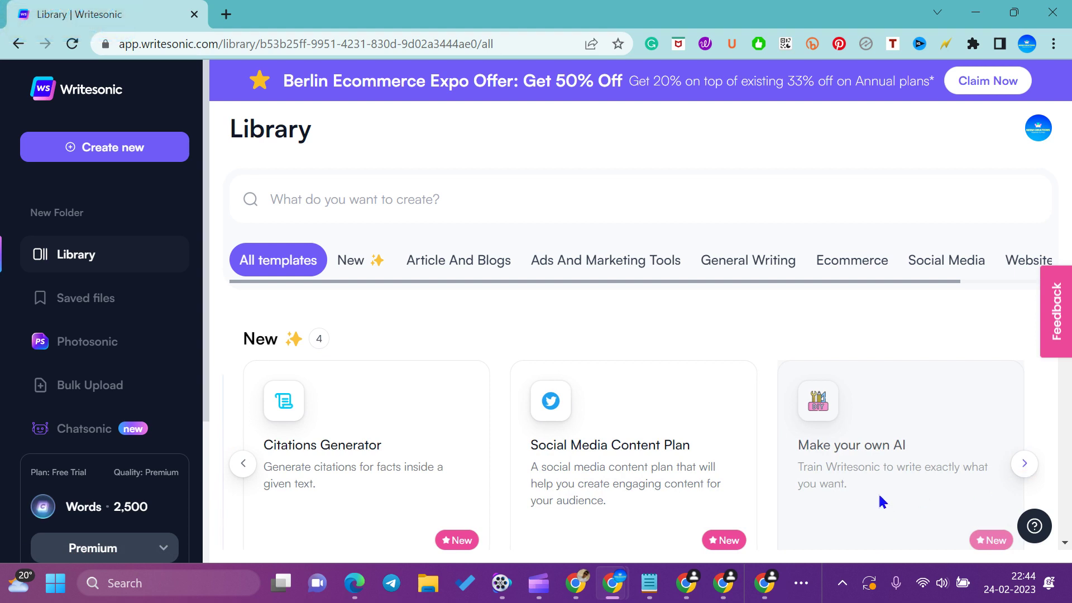
# - Scroll the Library page down so the Article And Blogs row comes into view
pyautogui.scroll(-3)
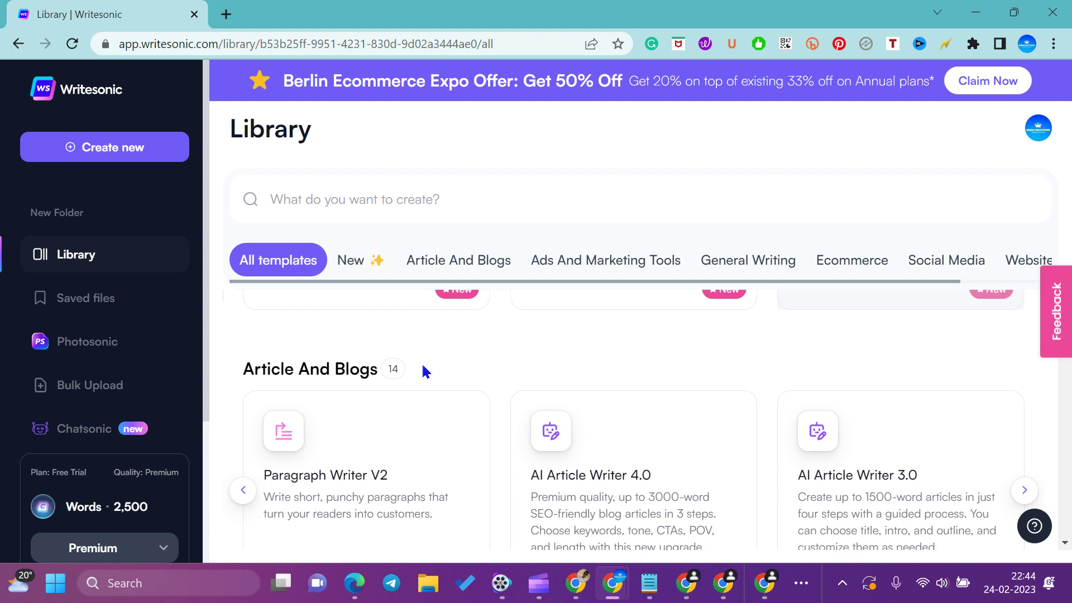
# - Advance the Article And Blogs carousel through AI Article Ideas V2 and AI Article Outlines V2 to Paragraph Writer
pyautogui.scroll(-3)
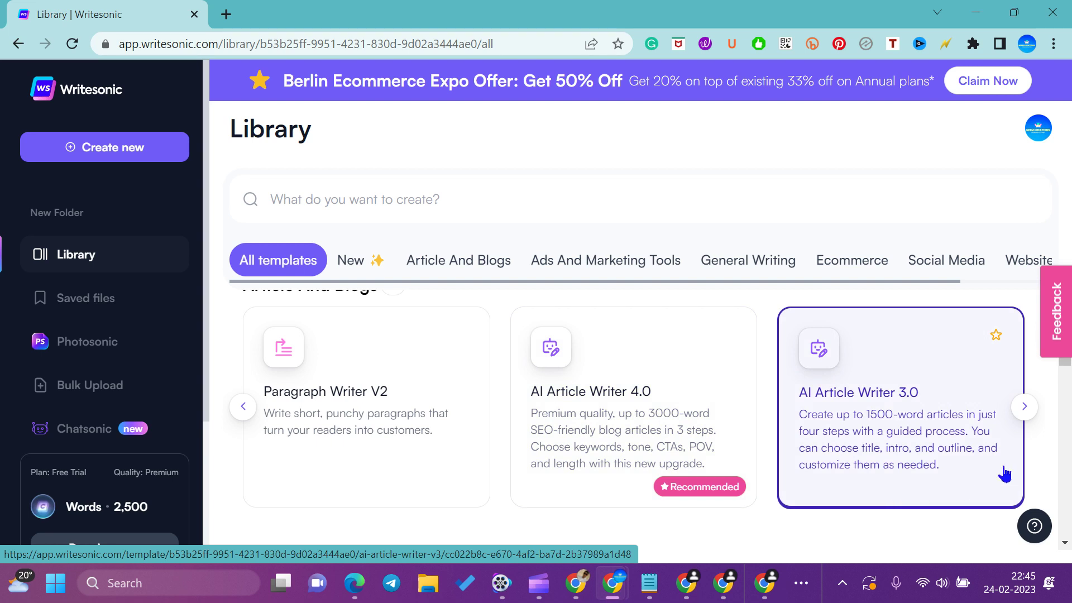
pyautogui.click(1029, 414)
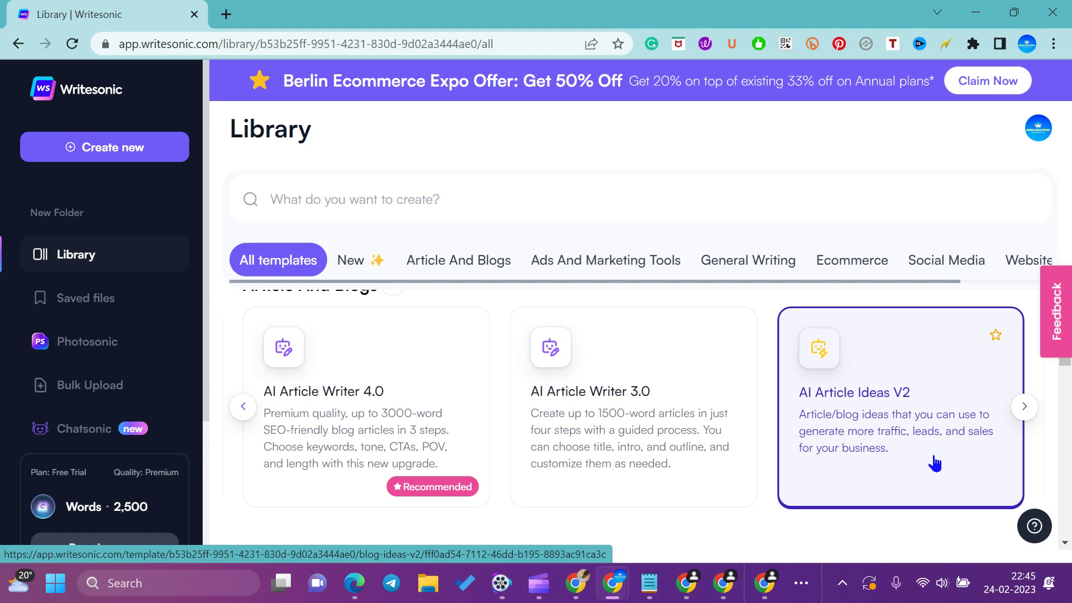
pyautogui.scroll(3)
pyautogui.scroll(-3)
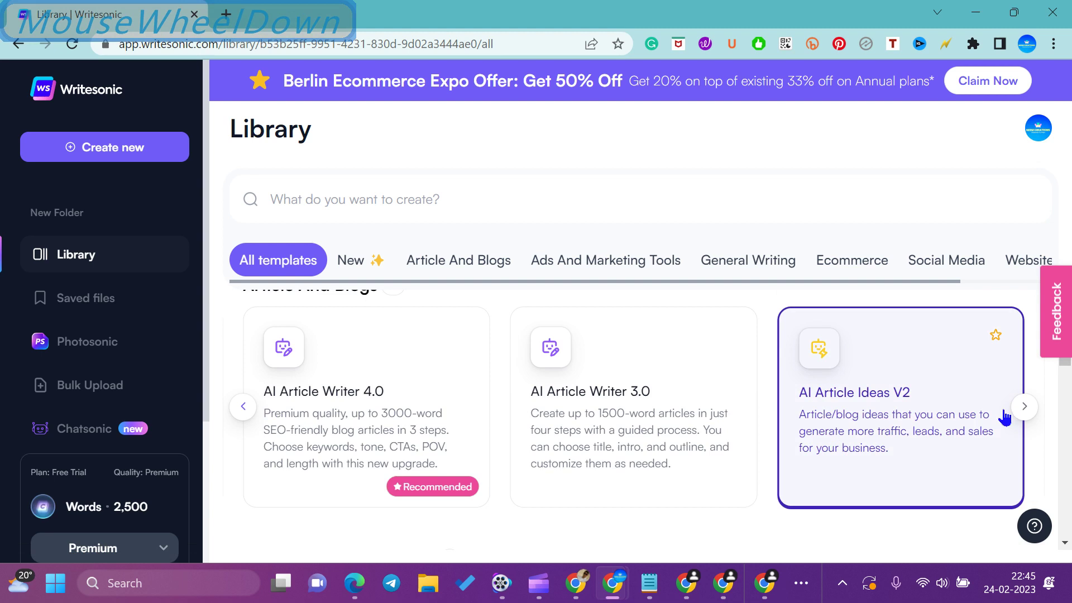
pyautogui.click(1029, 417)
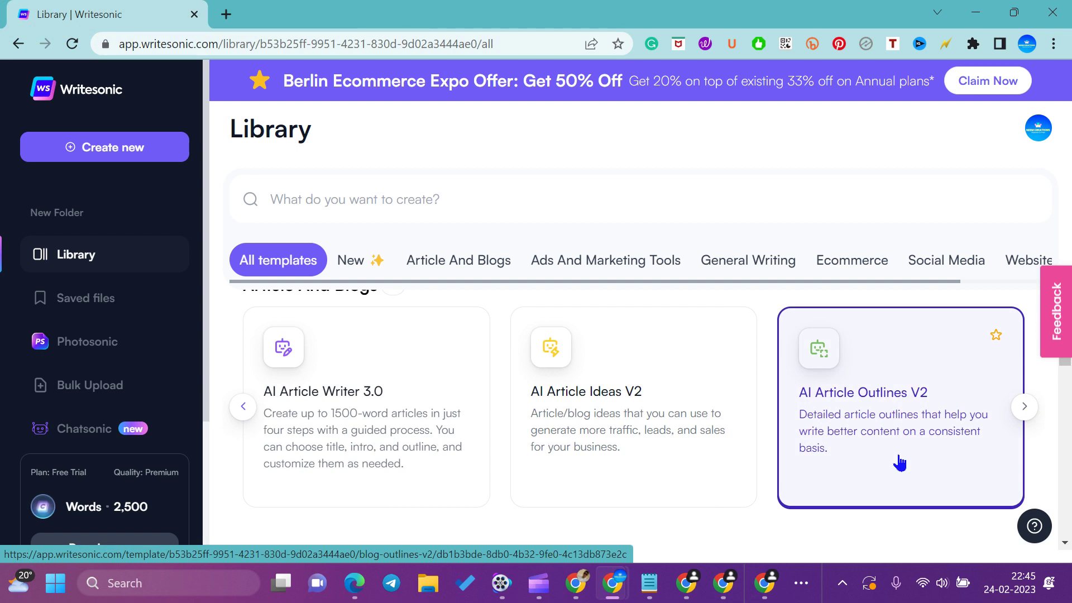
pyautogui.click(1031, 415)
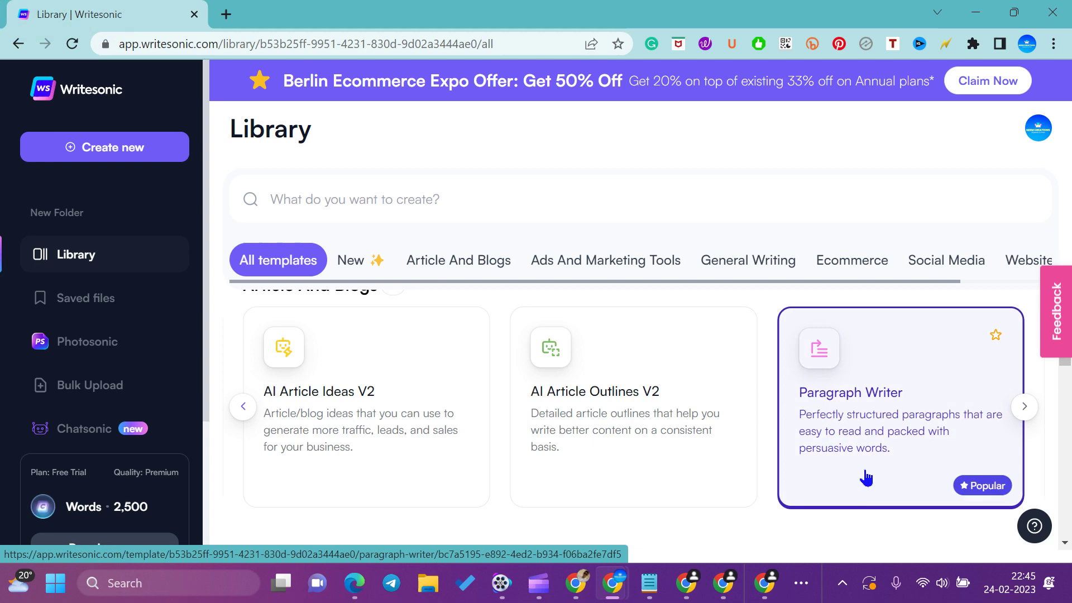
# - Step the Article And Blogs carousel on through Instant Article Writer, Sonic Editor, Content Rephrase and Article Rewriter
pyautogui.click(1026, 416)
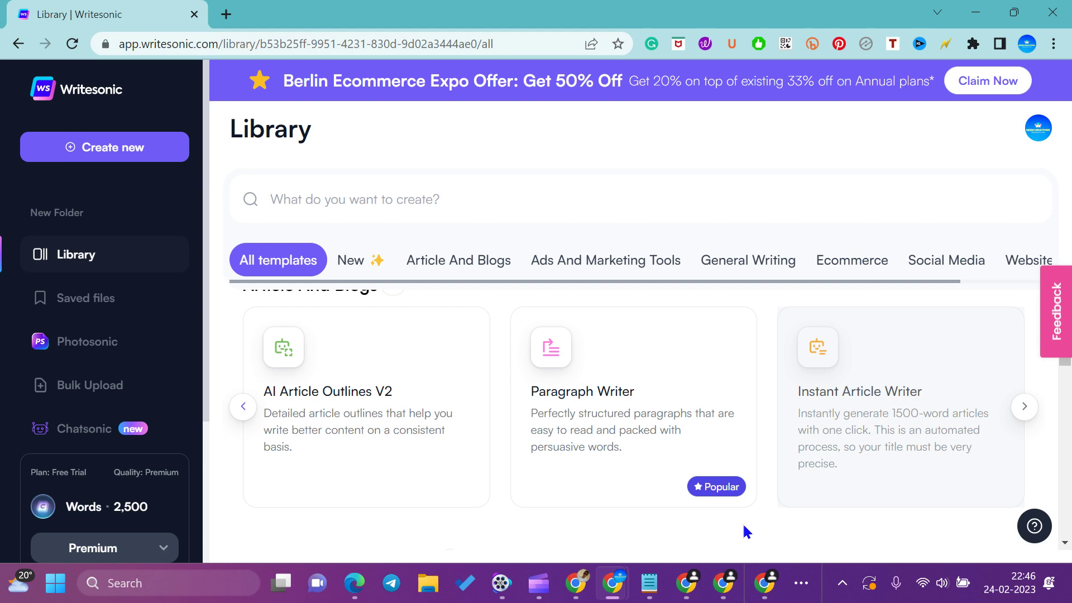
pyautogui.click(1033, 418)
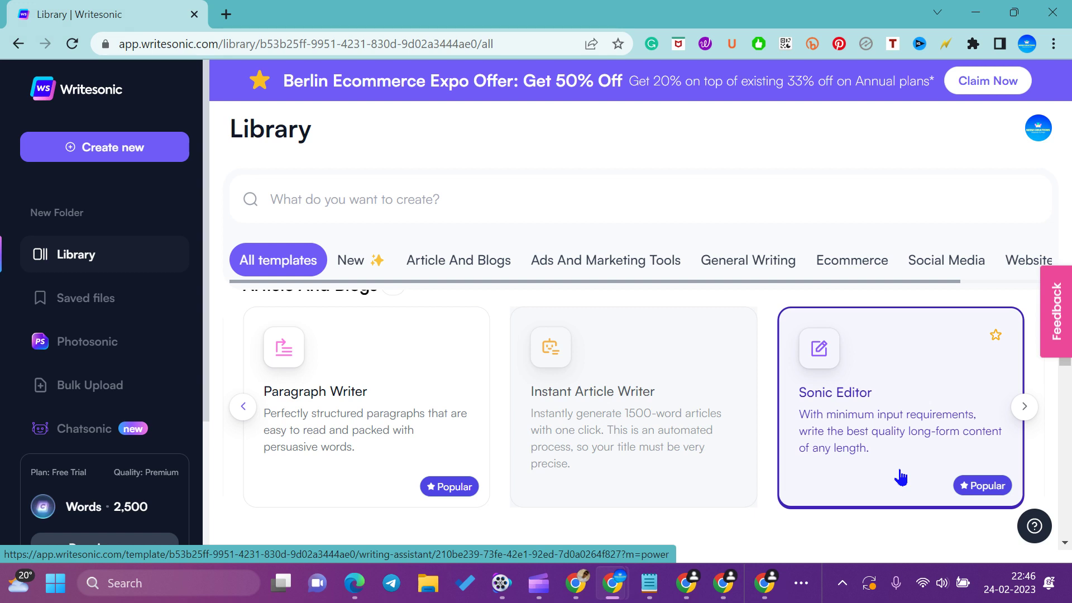
pyautogui.click(1024, 413)
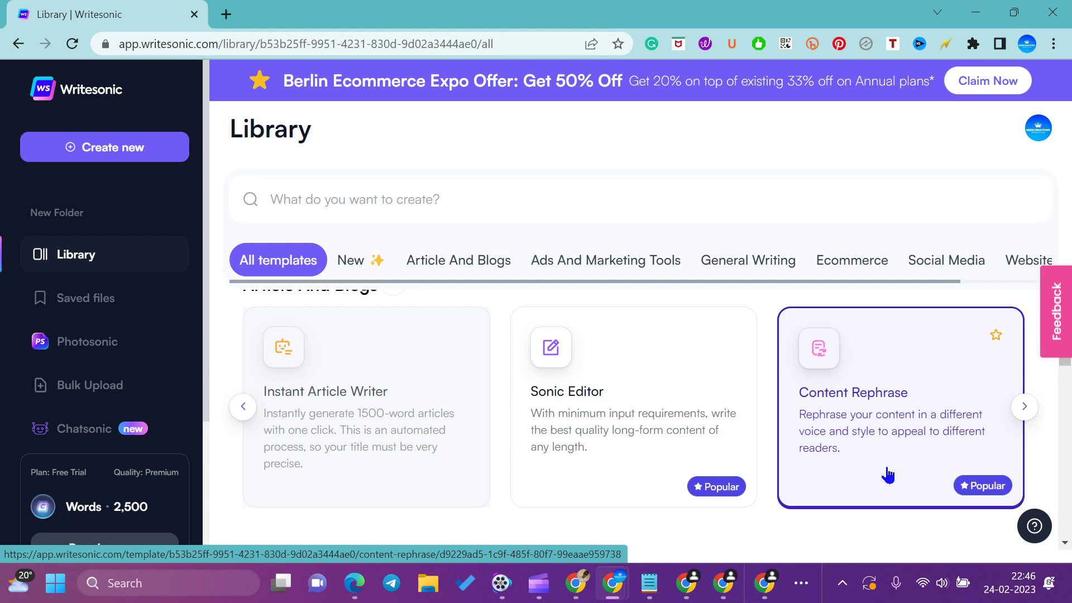
pyautogui.click(1033, 414)
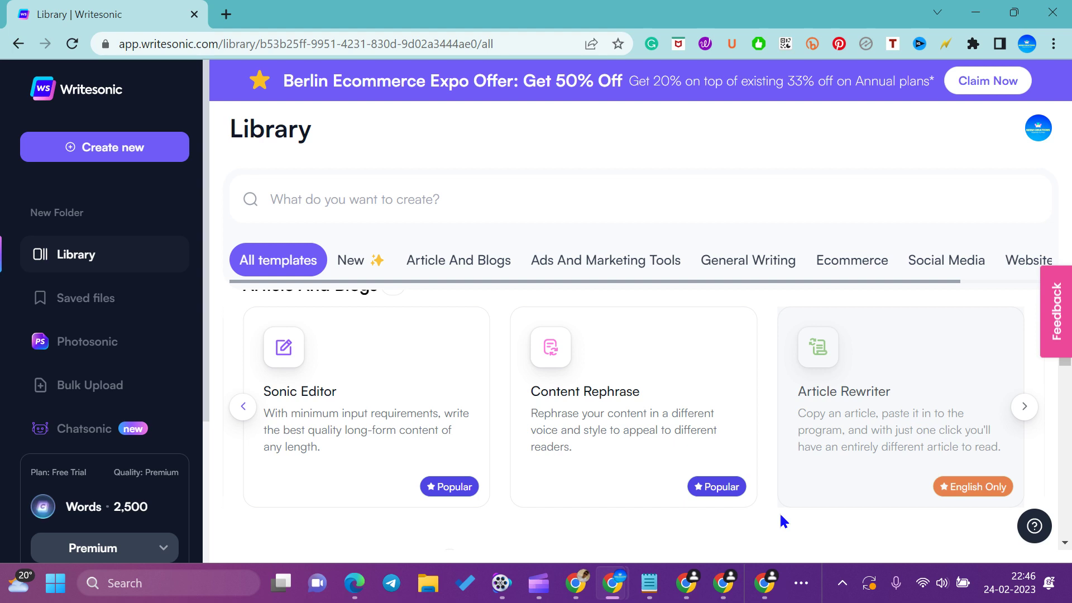
# - Finish the Article And Blogs carousel through AI Article Ideas, Intros, Outlines and Conclusion Writer
pyautogui.click(1028, 416)
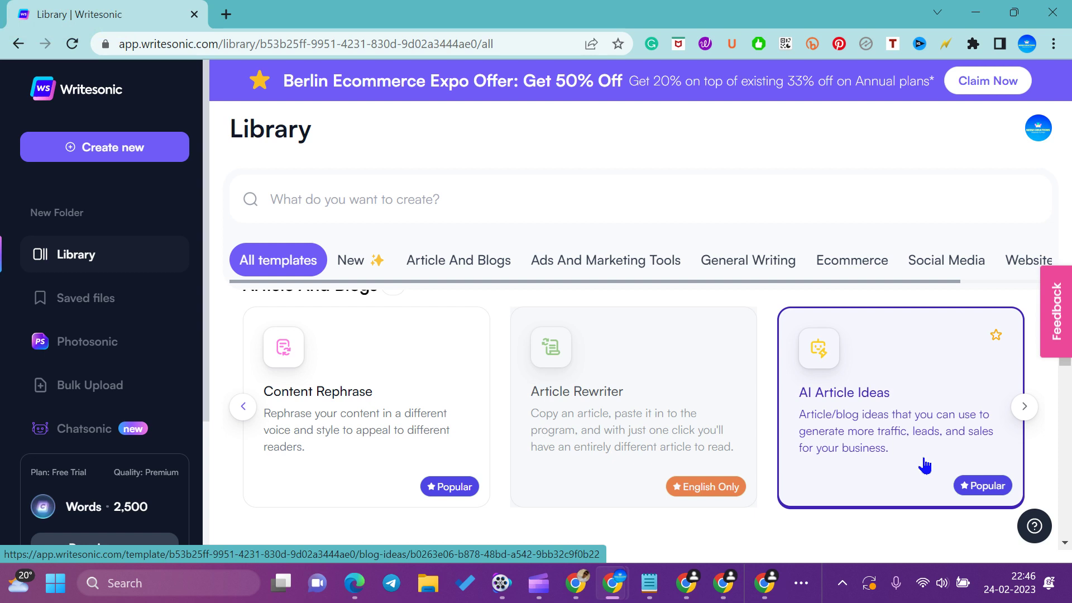
pyautogui.click(1033, 418)
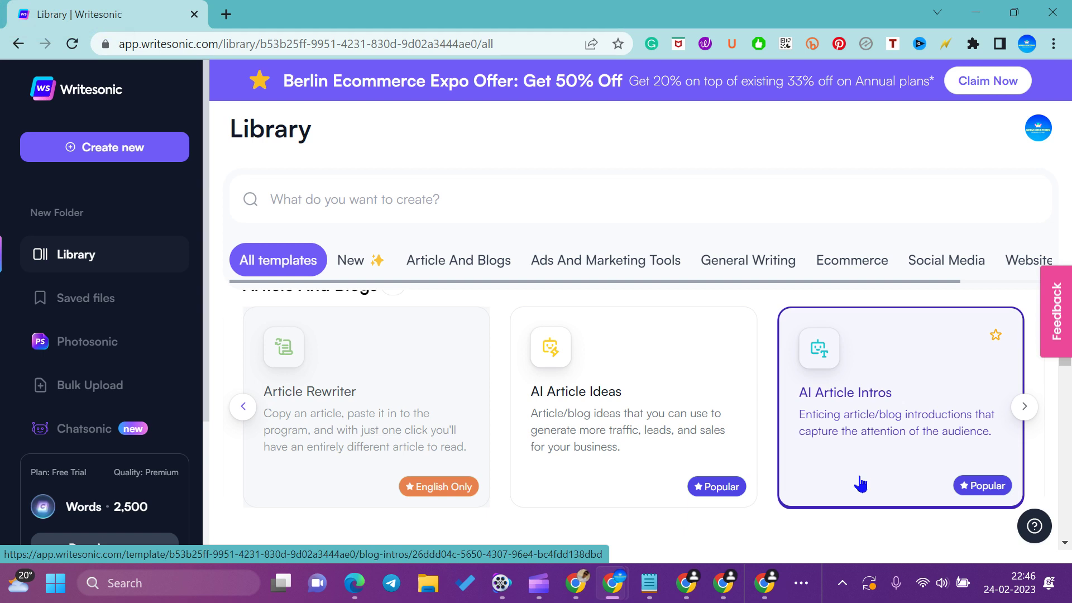
pyautogui.click(1026, 416)
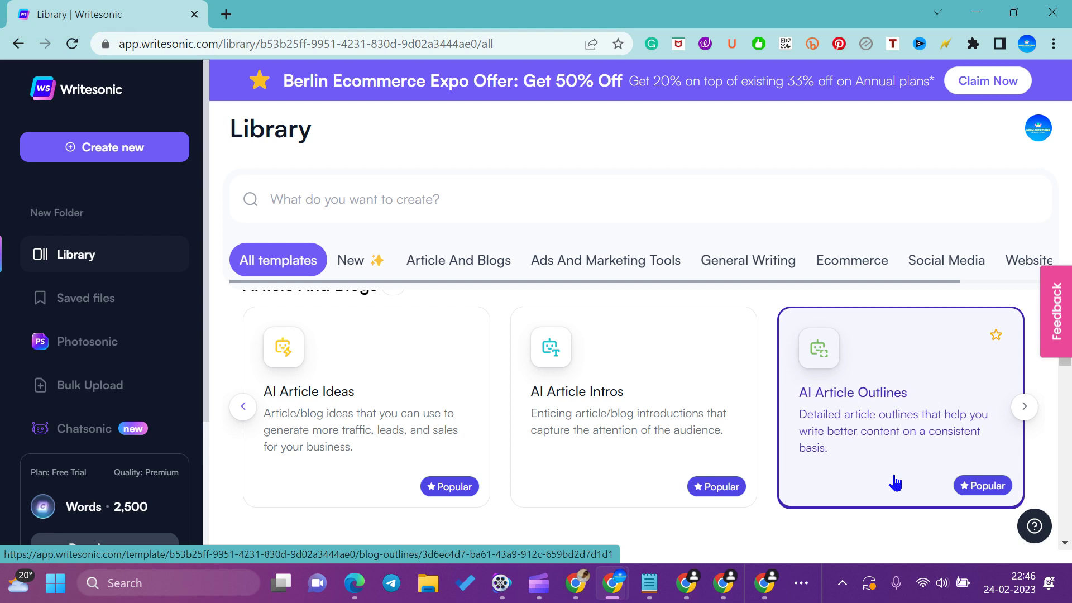
pyautogui.click(1023, 414)
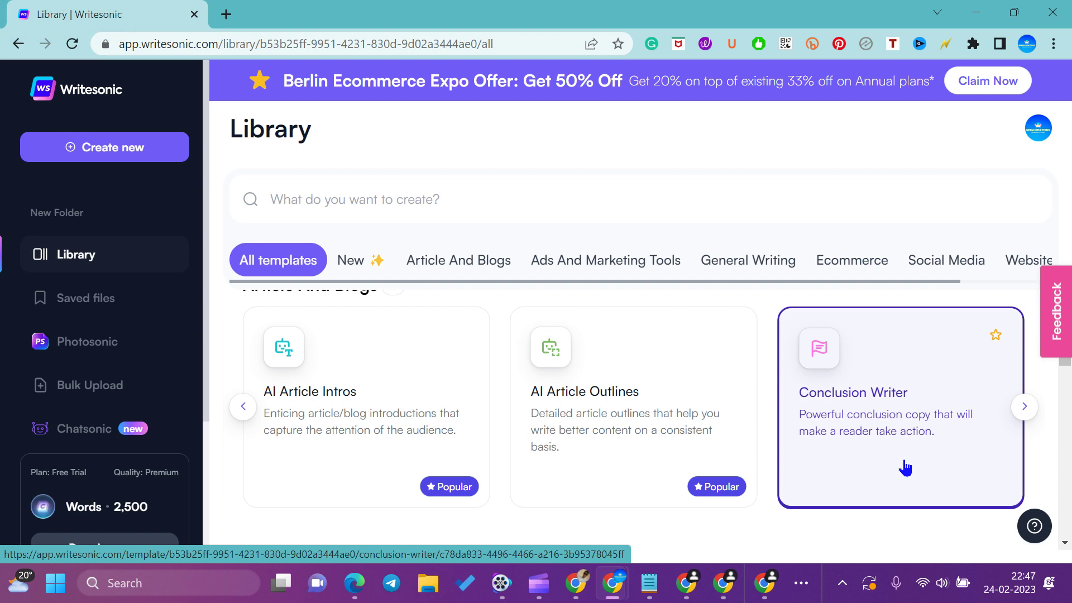
pyautogui.click(1024, 414)
# - Advance the Ads And Marketing Tools carousel through Google Ad Descriptions V2, App and SMS Notifications, Google Ads and the LinkedIn ad templates
pyautogui.scroll(-3)
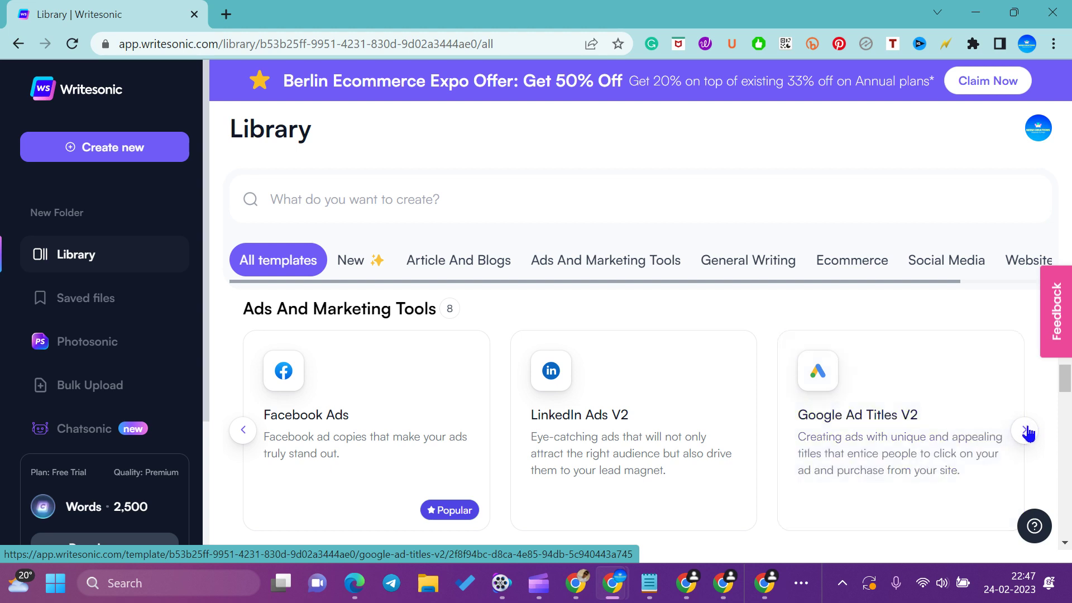
pyautogui.click(1028, 439)
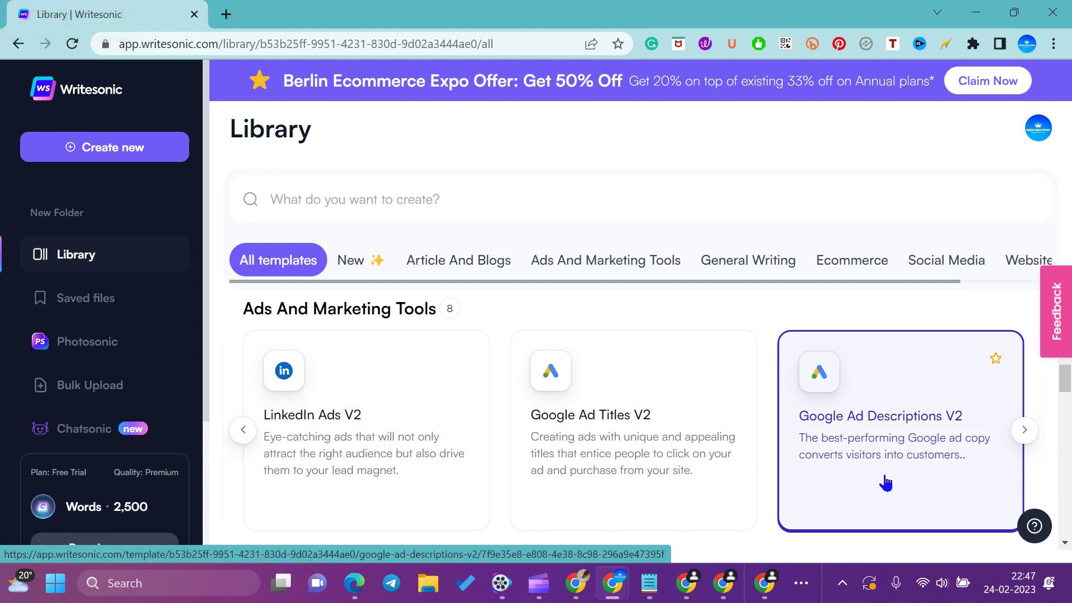
pyautogui.click(1025, 438)
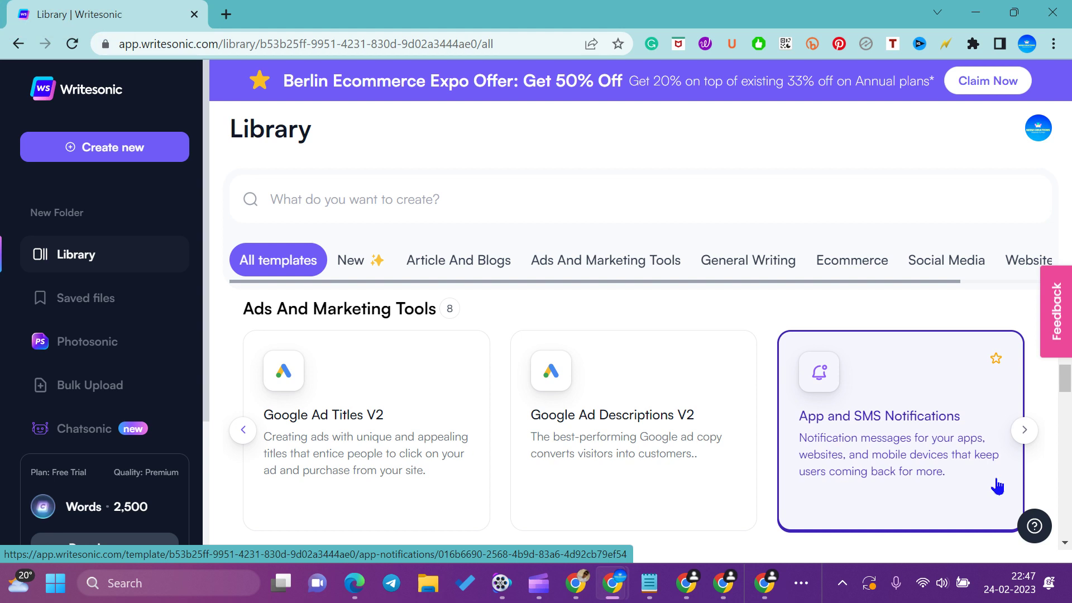
pyautogui.click(1028, 440)
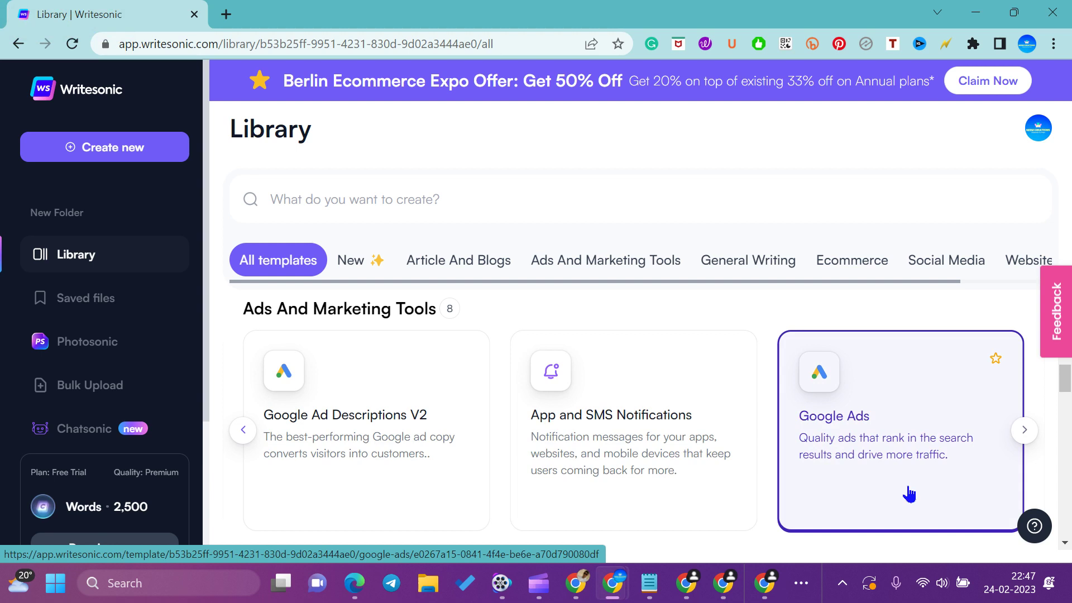
pyautogui.click(1025, 437)
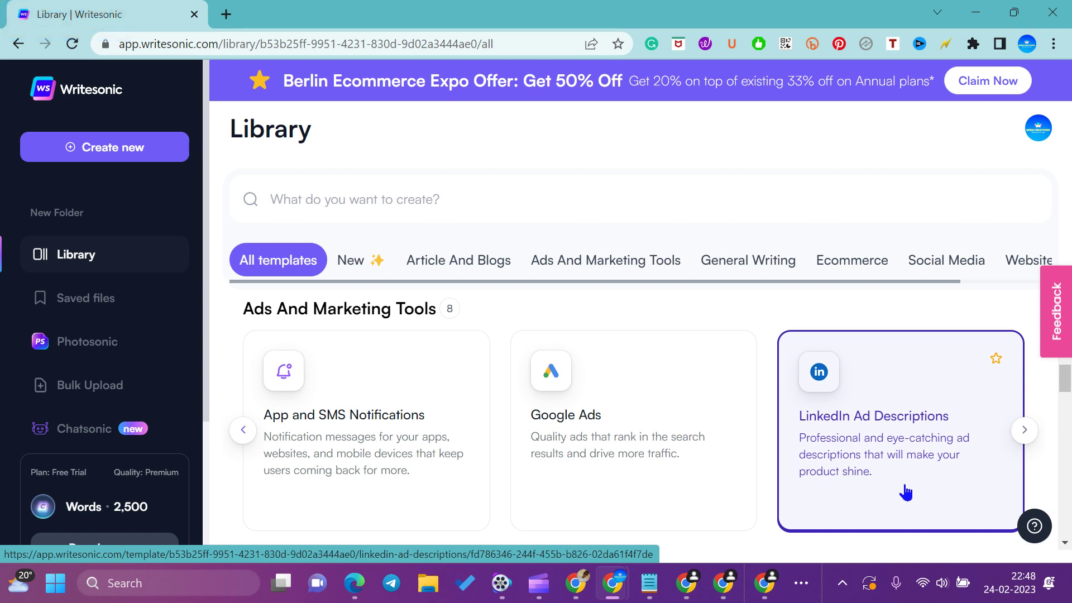
pyautogui.click(1027, 438)
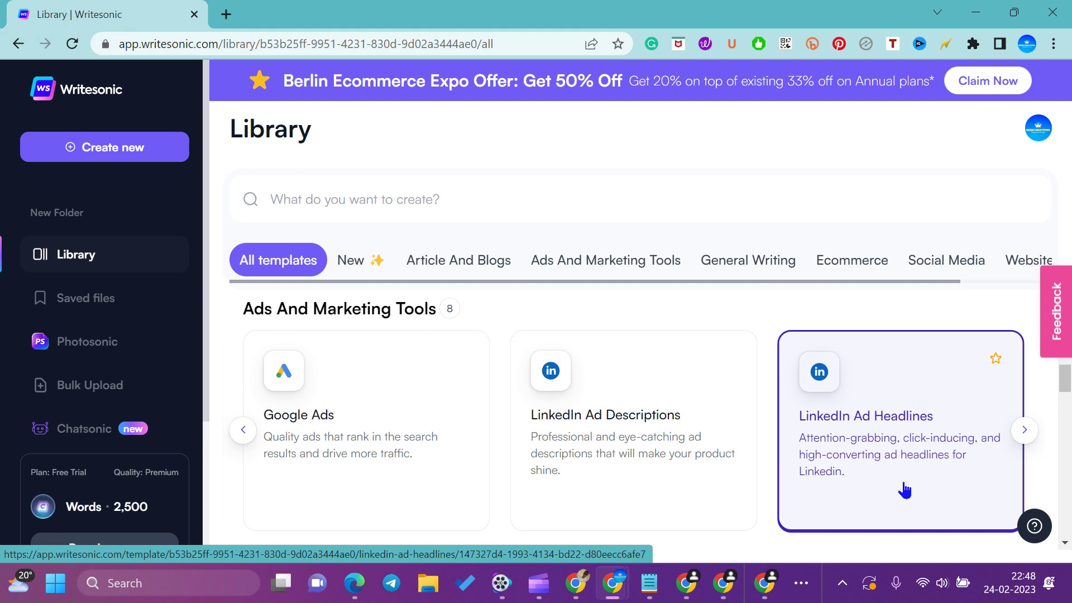
pyautogui.click(1025, 437)
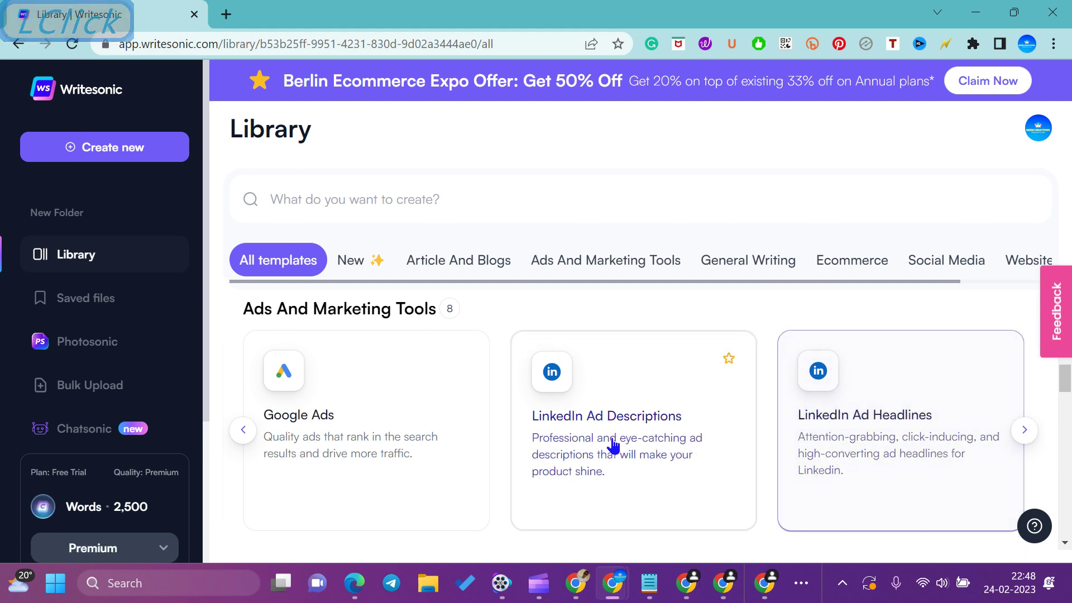
# - Advance the General Writing carousel through Content Rephrase, Quora Answers, Content Shorten, Stories and Bullet Point Answers to Passive to Active Voice
pyautogui.scroll(-3)
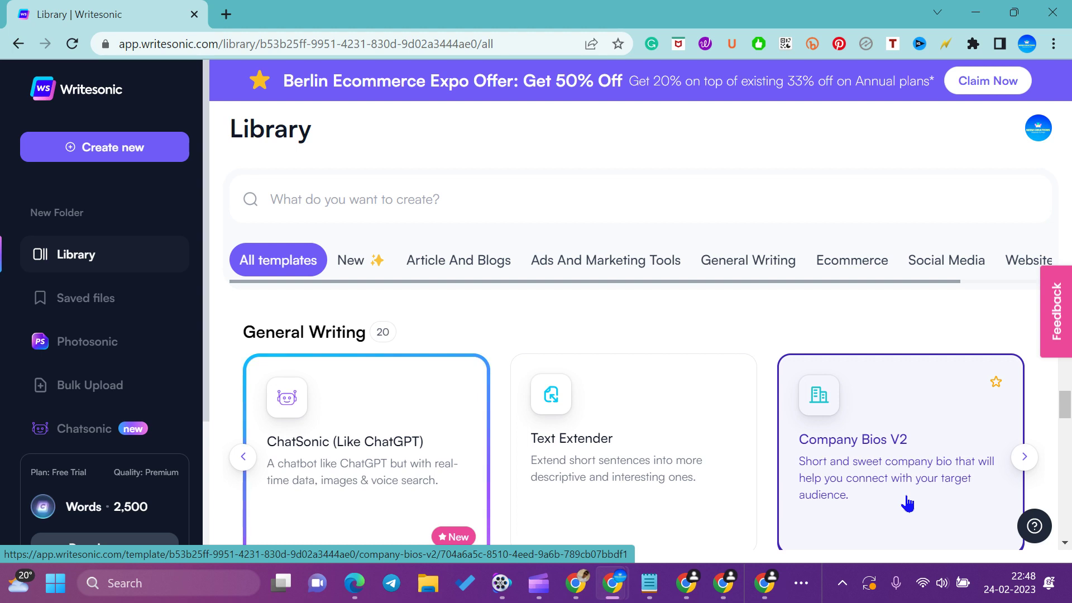
pyautogui.click(1030, 467)
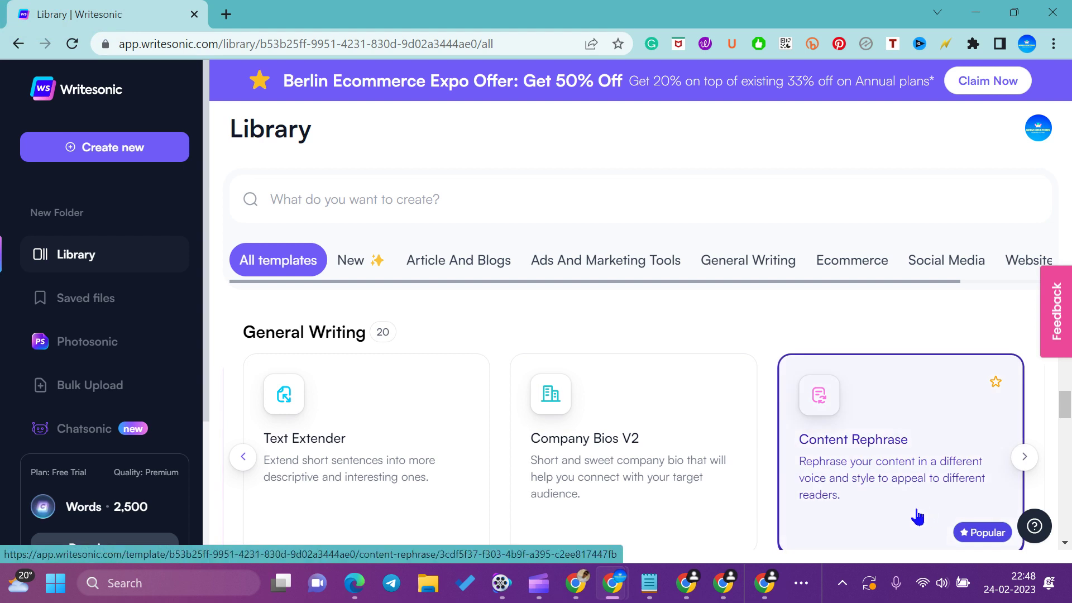
pyautogui.click(1023, 466)
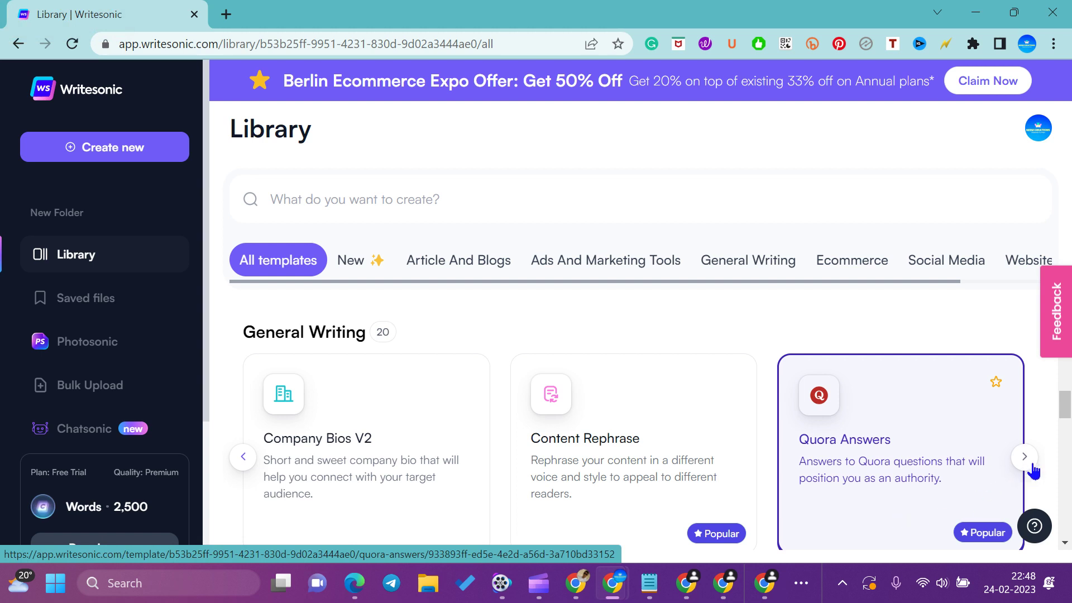
pyautogui.click(1030, 466)
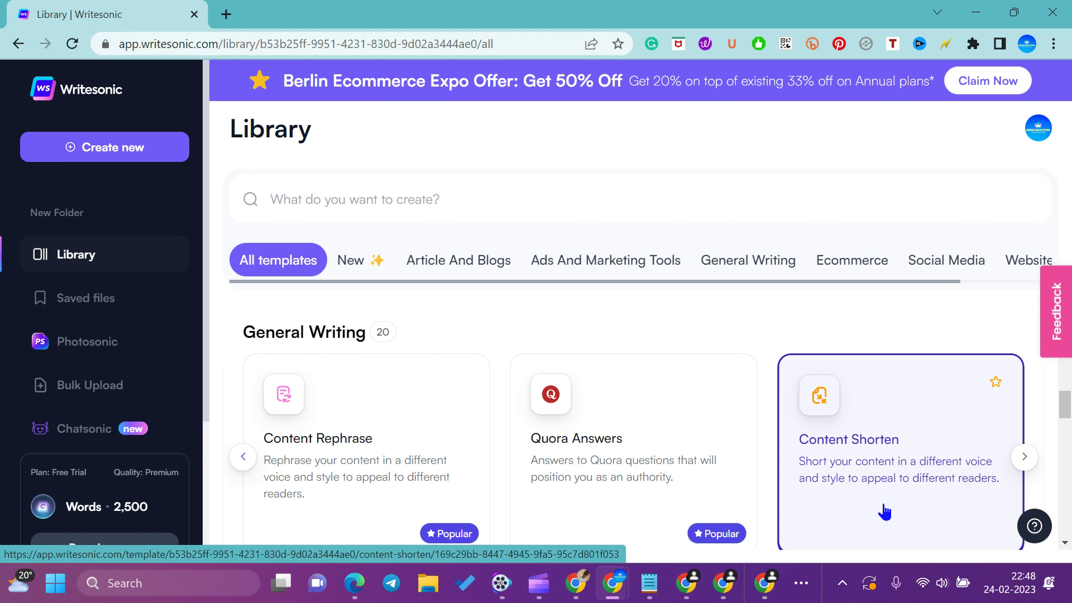
pyautogui.click(1031, 467)
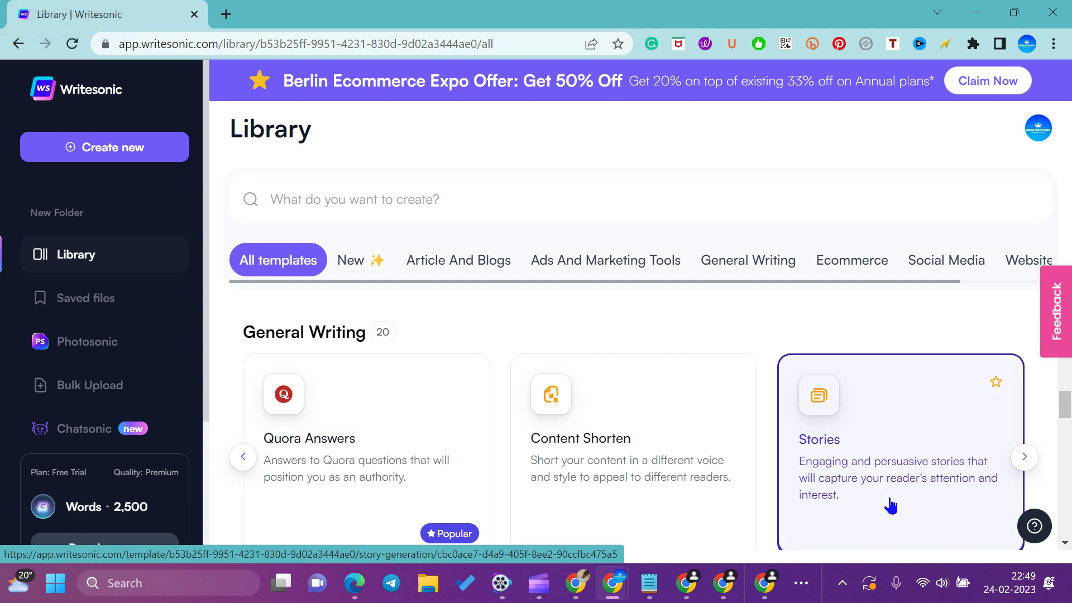
pyautogui.click(1025, 466)
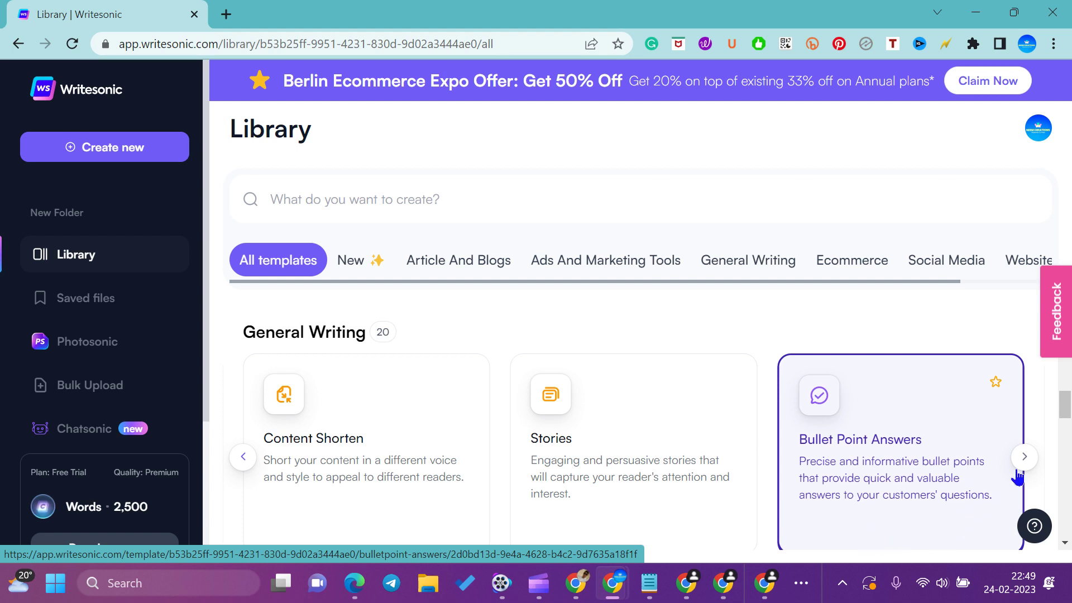
pyautogui.click(1027, 470)
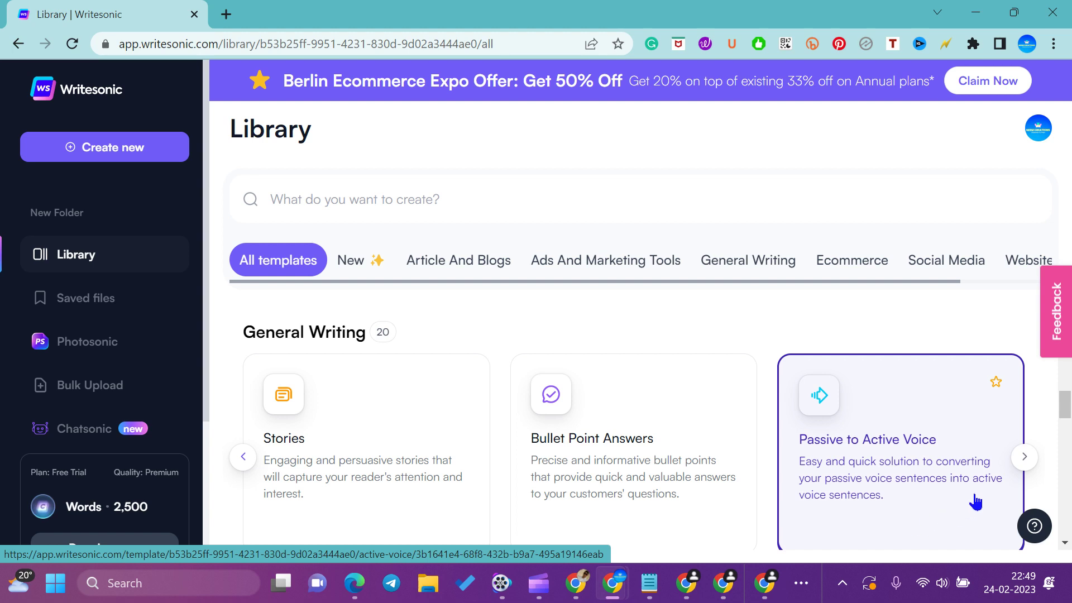
# - Continue the General Writing carousel through Definition, Answers, Pros and Cons, Questions, Emails V2 and Rewrite With Keywords
pyautogui.click(1028, 468)
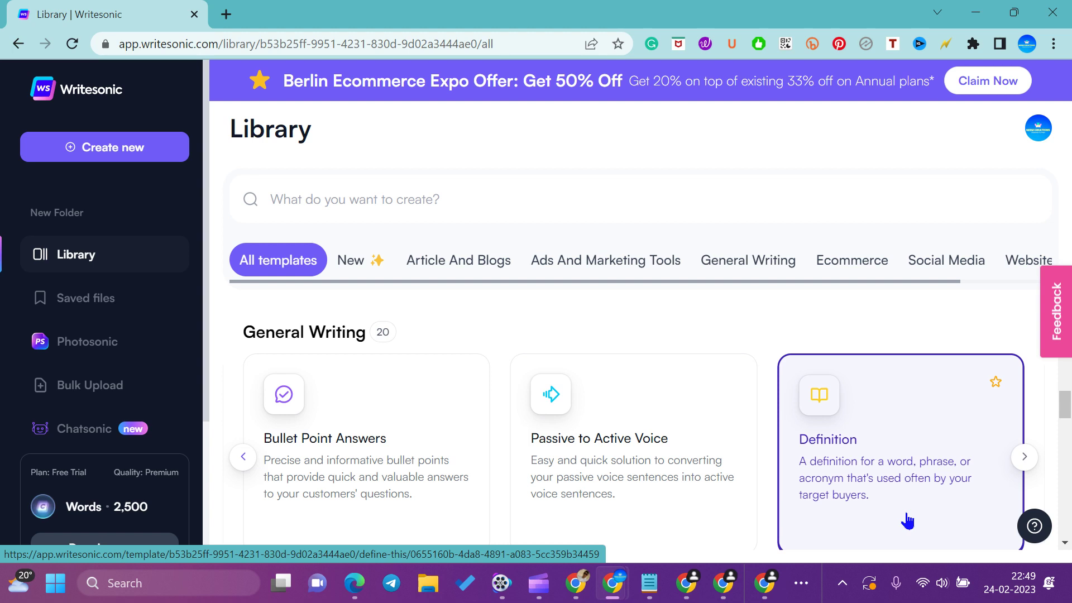
pyautogui.click(1029, 467)
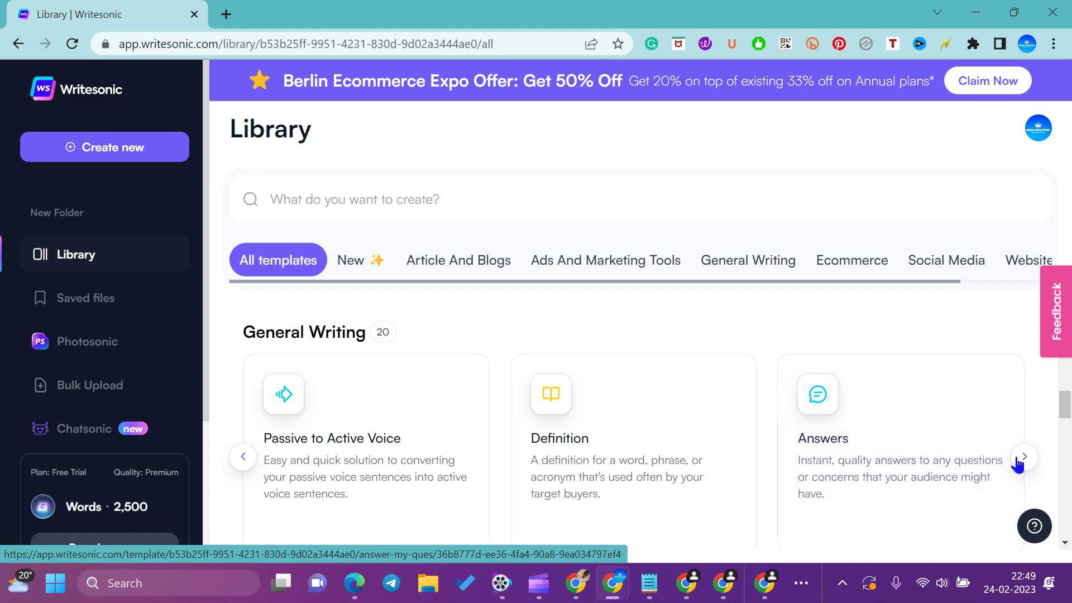
pyautogui.click(1025, 466)
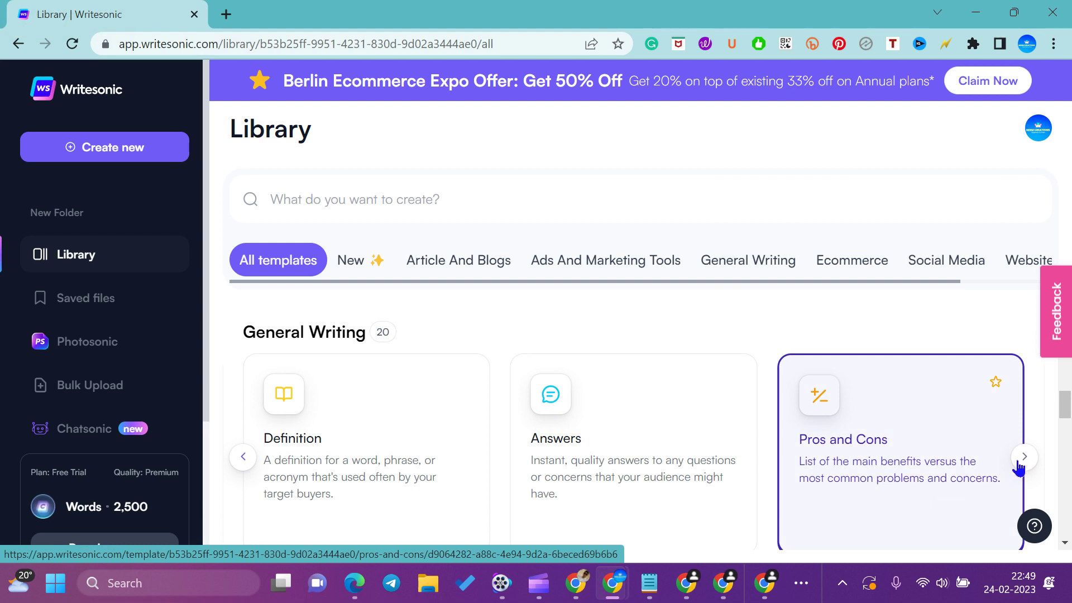
pyautogui.click(1026, 463)
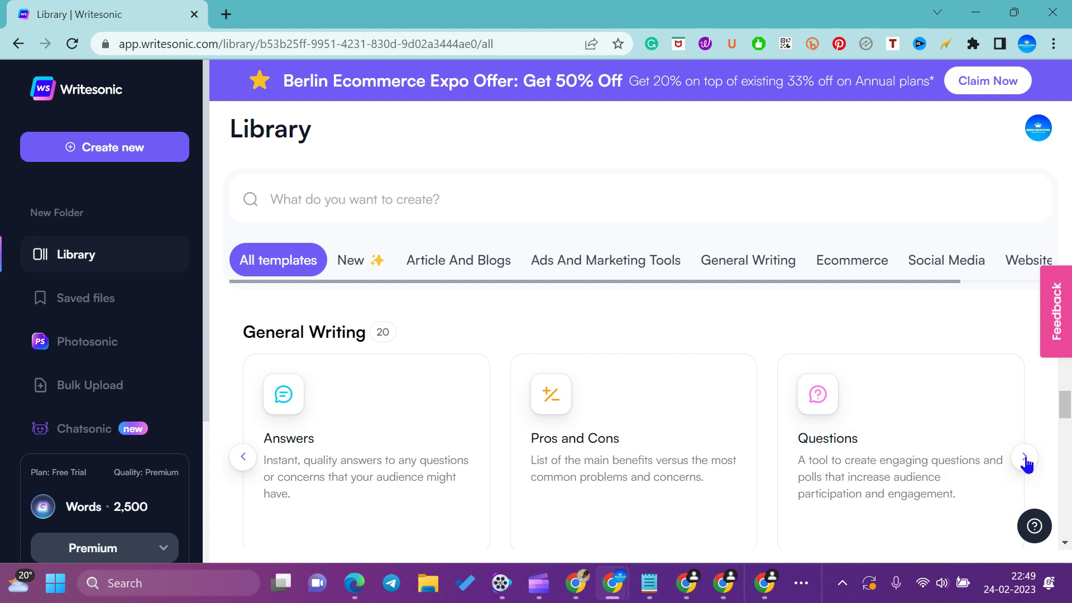
pyautogui.click(1028, 466)
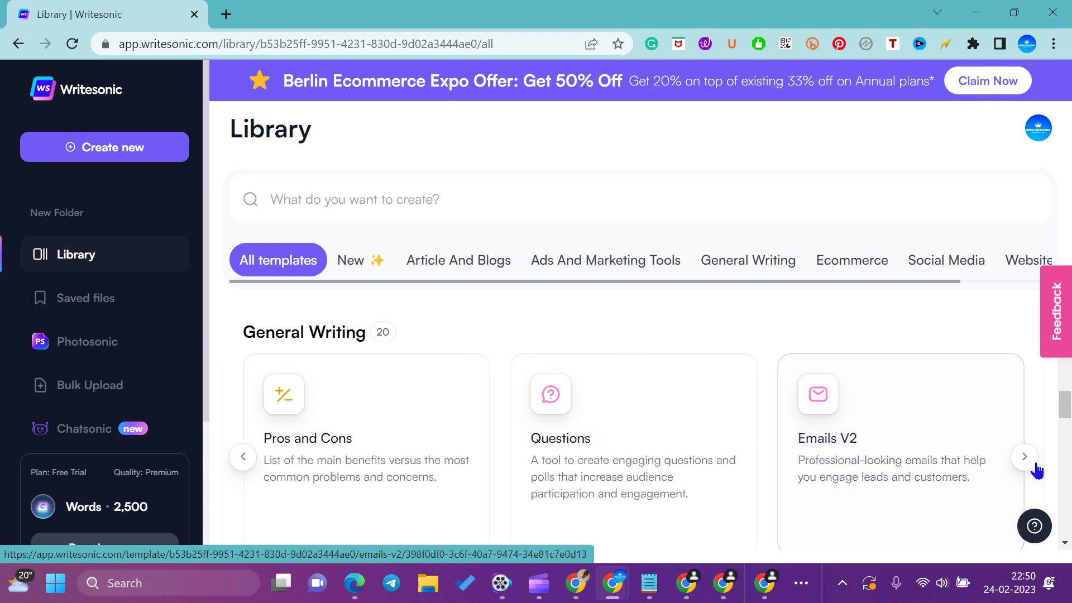
pyautogui.click(1028, 464)
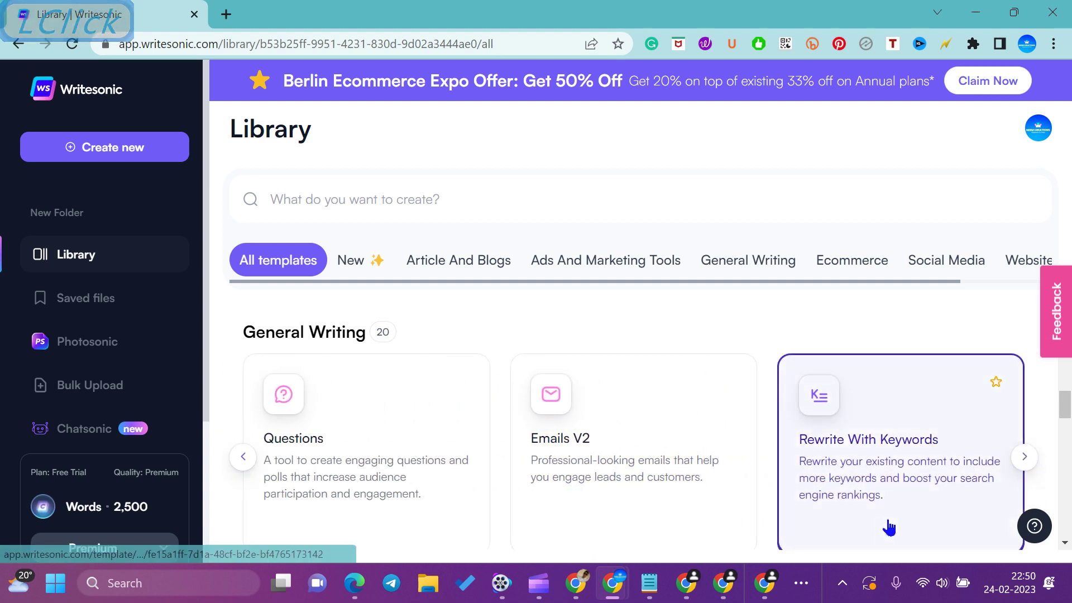
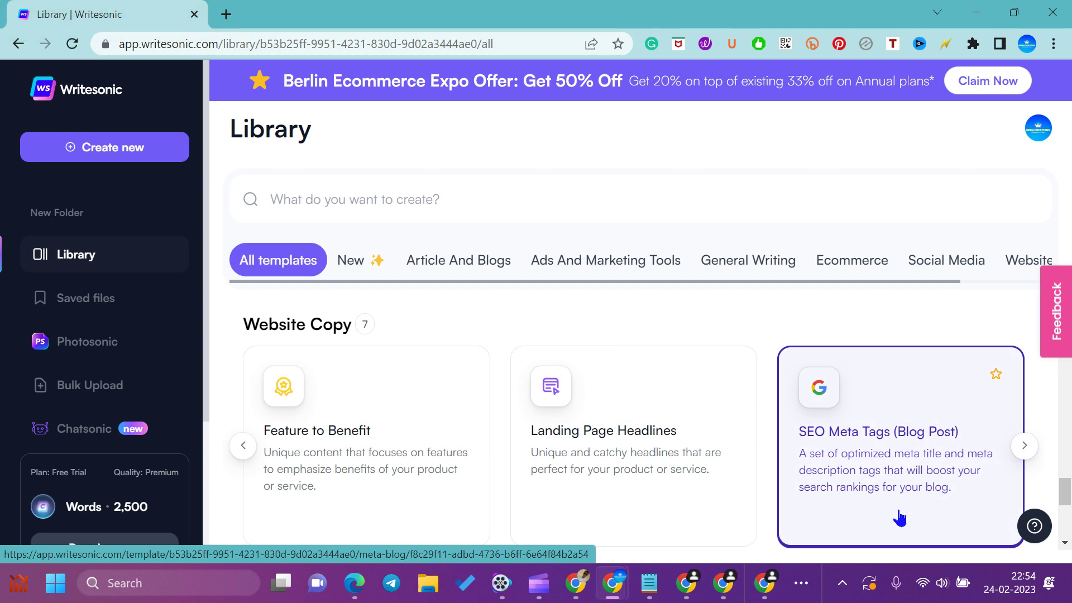
# - Advance the Website Copy carousel a few templates further toward SEO Meta Tags (Product Page)
pyautogui.click(1030, 455)
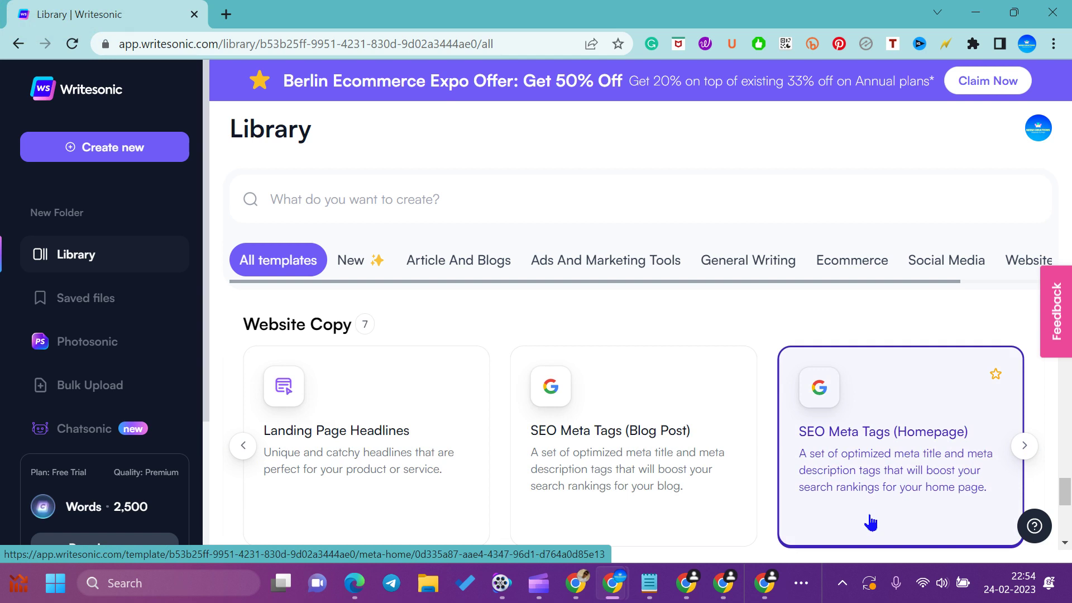
pyautogui.click(1032, 455)
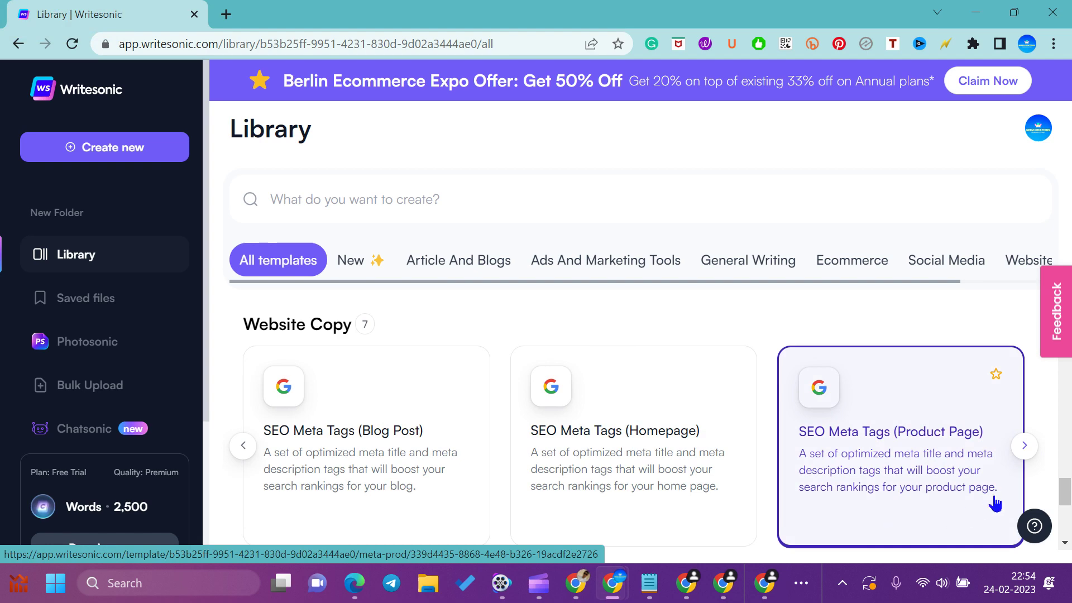
pyautogui.click(1025, 452)
# - Advance the Other carousel to Song Lyrics, Text Summary and Real estate listing descriptions
pyautogui.scroll(-3)
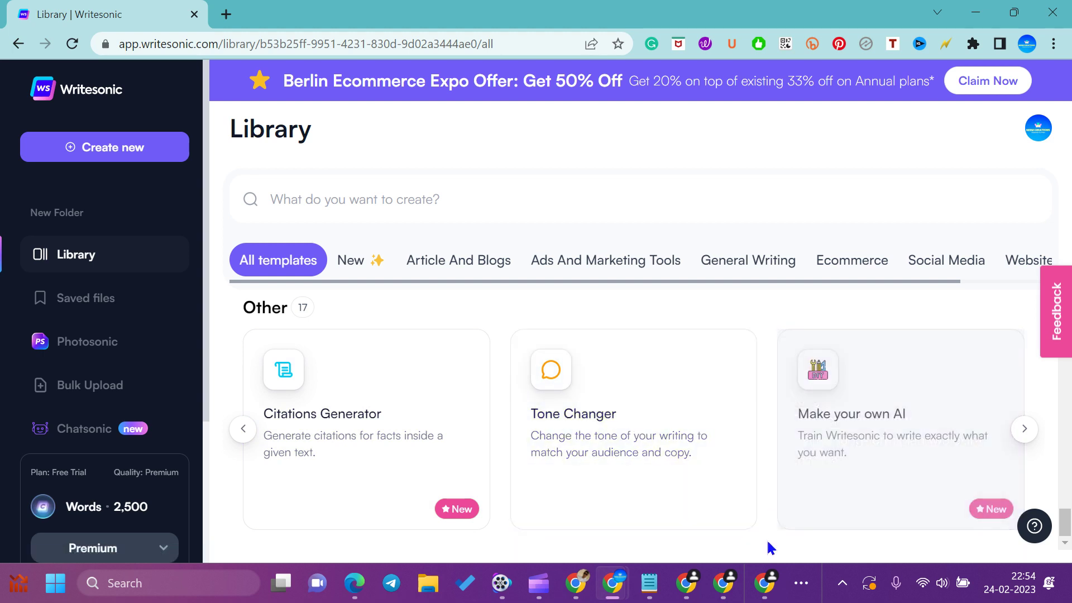
pyautogui.click(1032, 444)
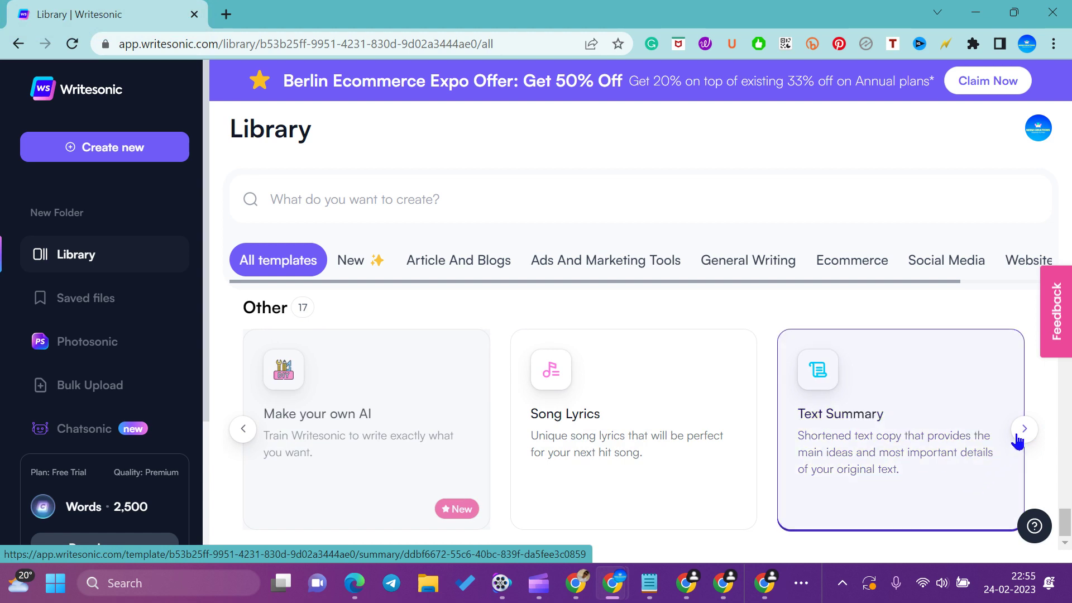
pyautogui.click(1026, 437)
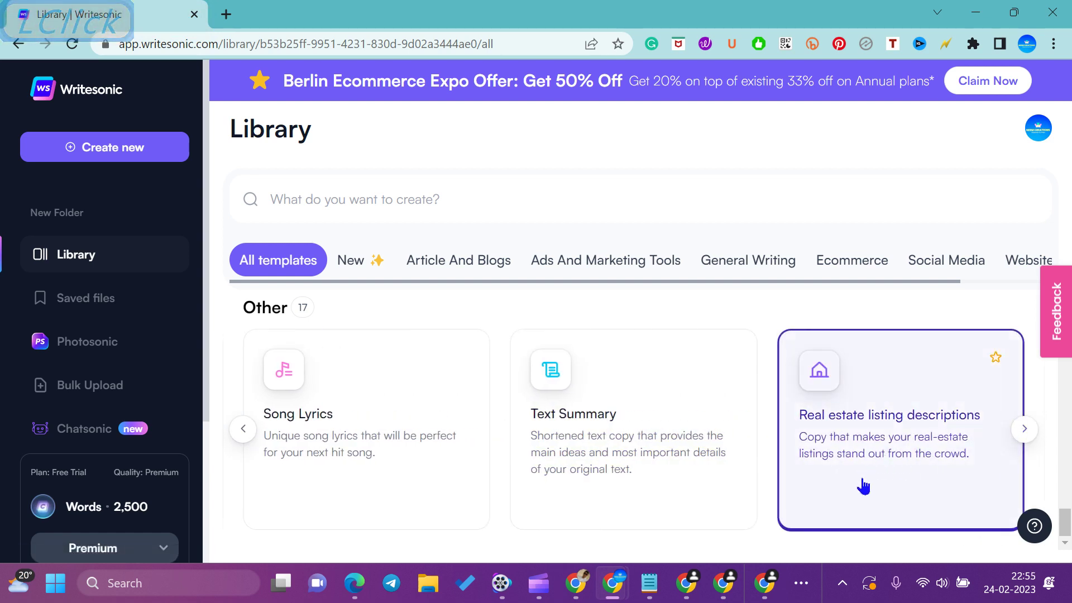